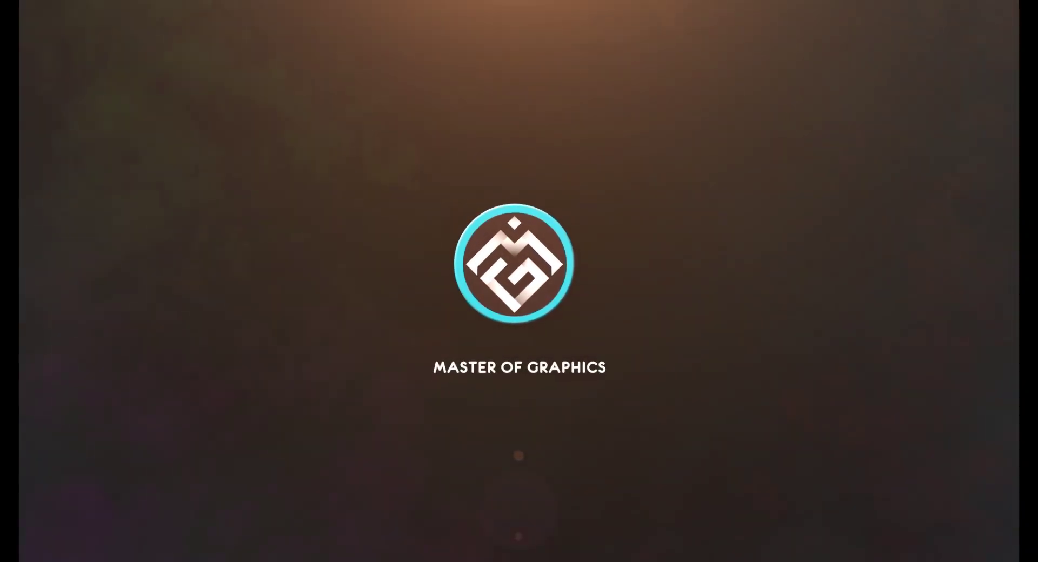
- Rotate a line 45°, reflect-copy it into an X and place it over the tops of the vertical lines
click(5, 117)
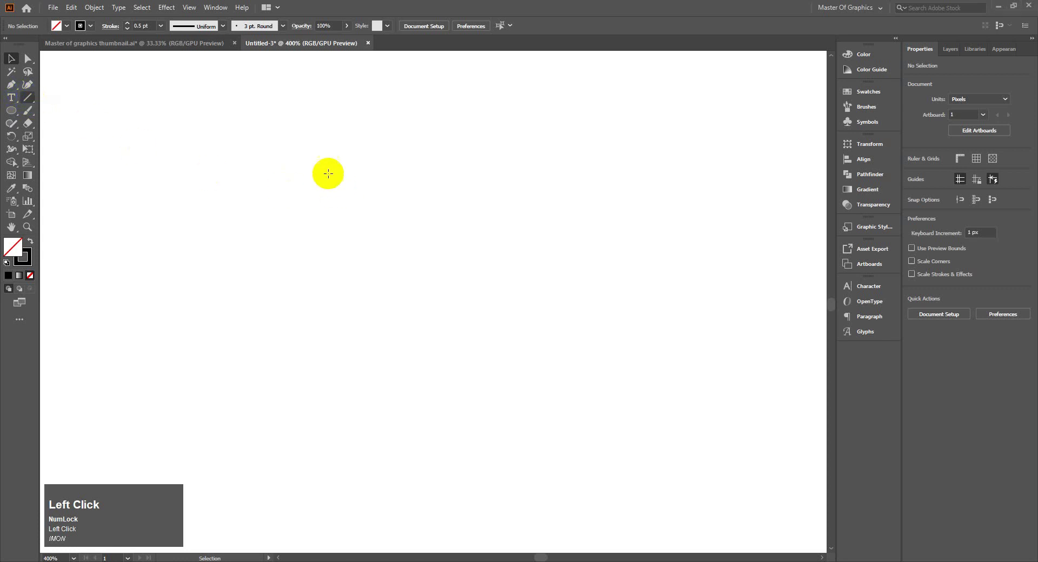
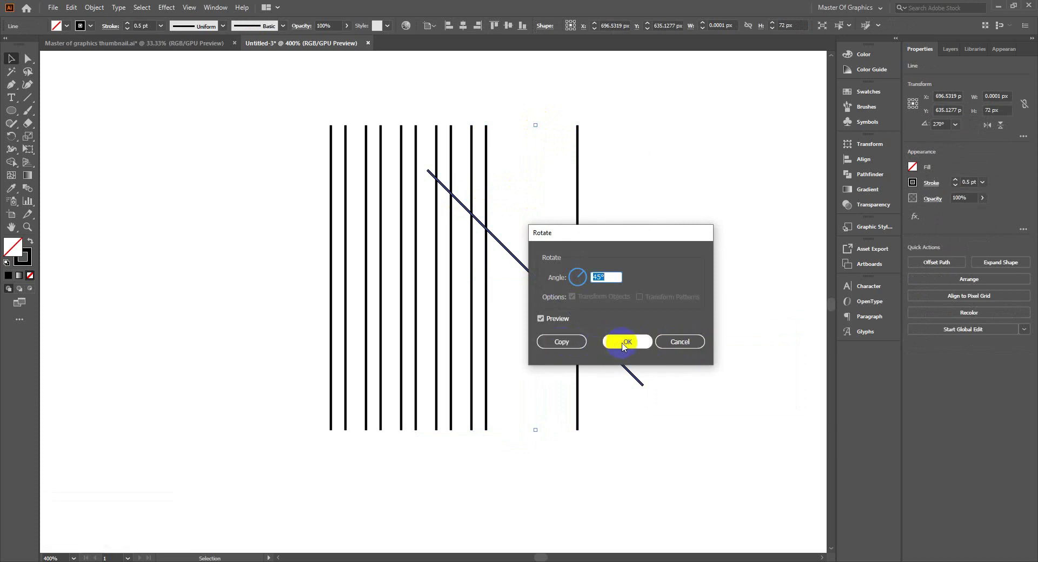
click(626, 346)
right_click(540, 285)
click(699, 488)
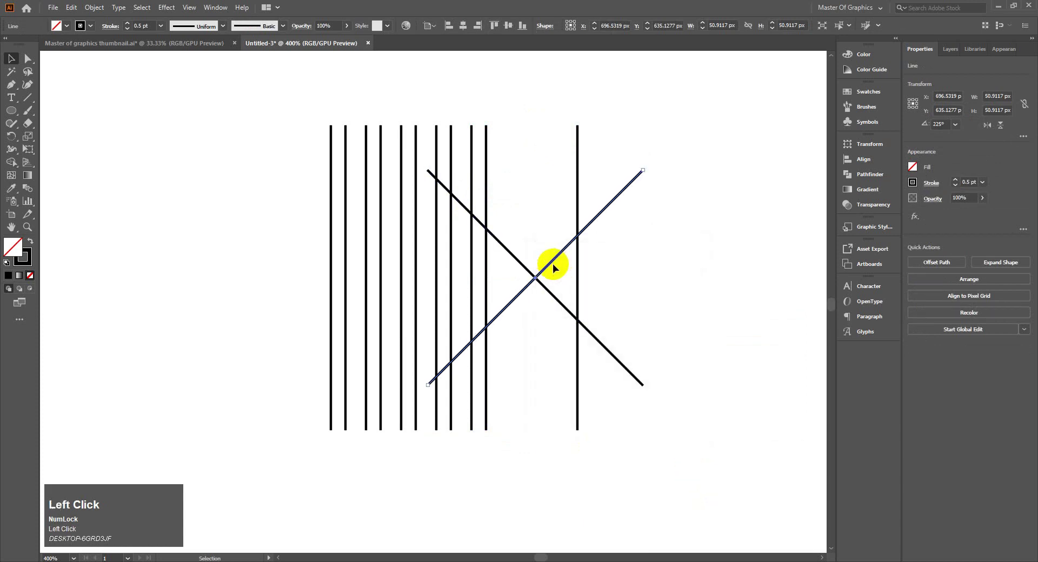
drag(524, 237, 527, 338)
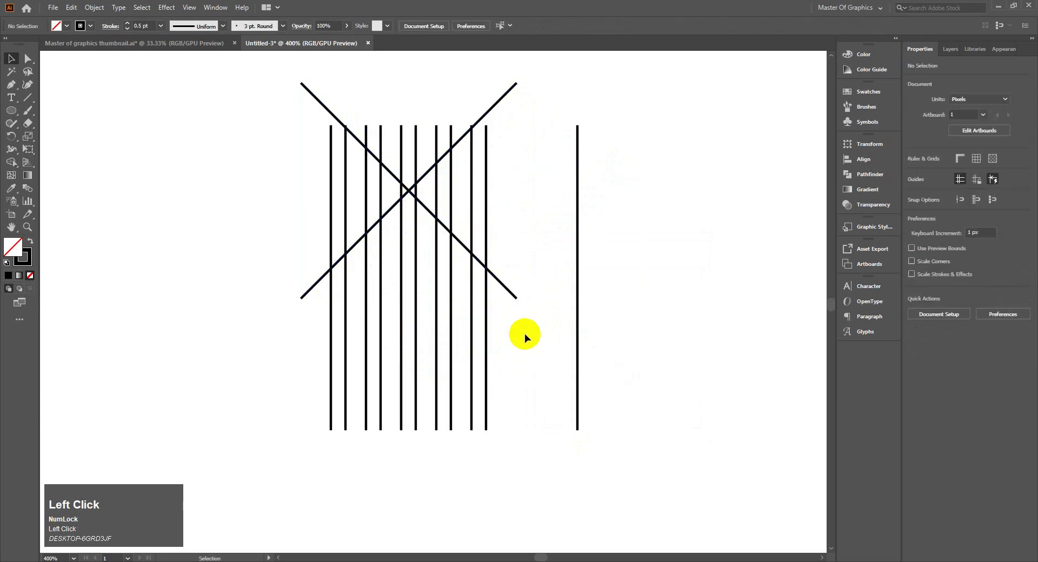
- Group the vertical lines with Ctrl+G and select the X ready to duplicate it lower down
drag(298, 356, 519, 371)
key(ctrl+g)
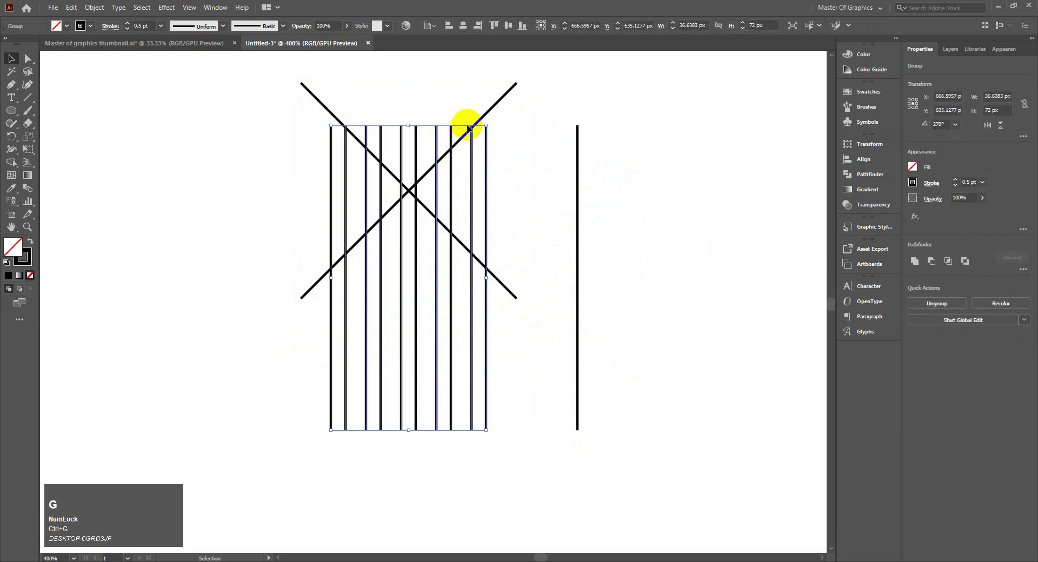
drag(513, 222, 473, 145)
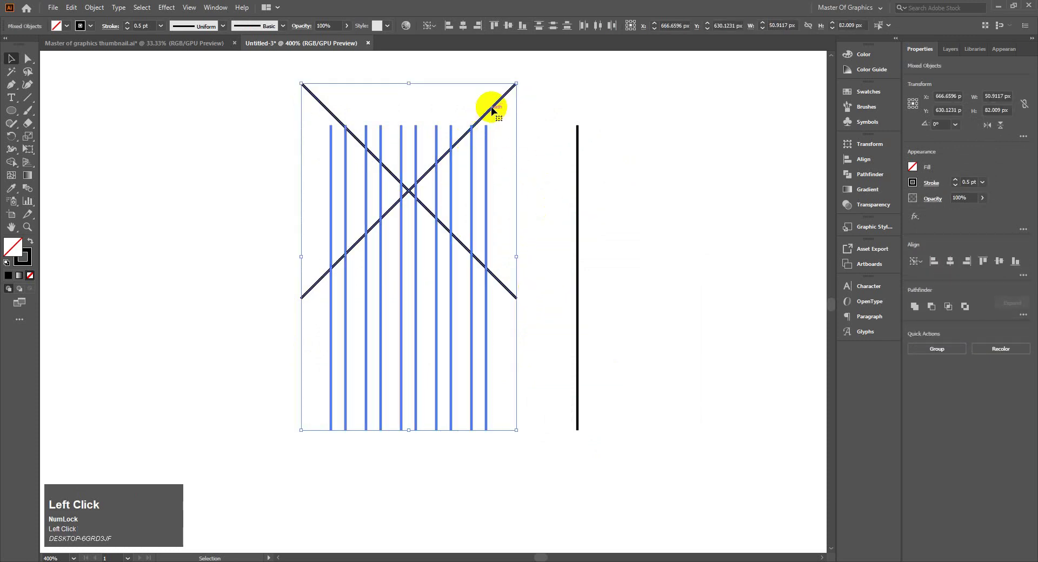
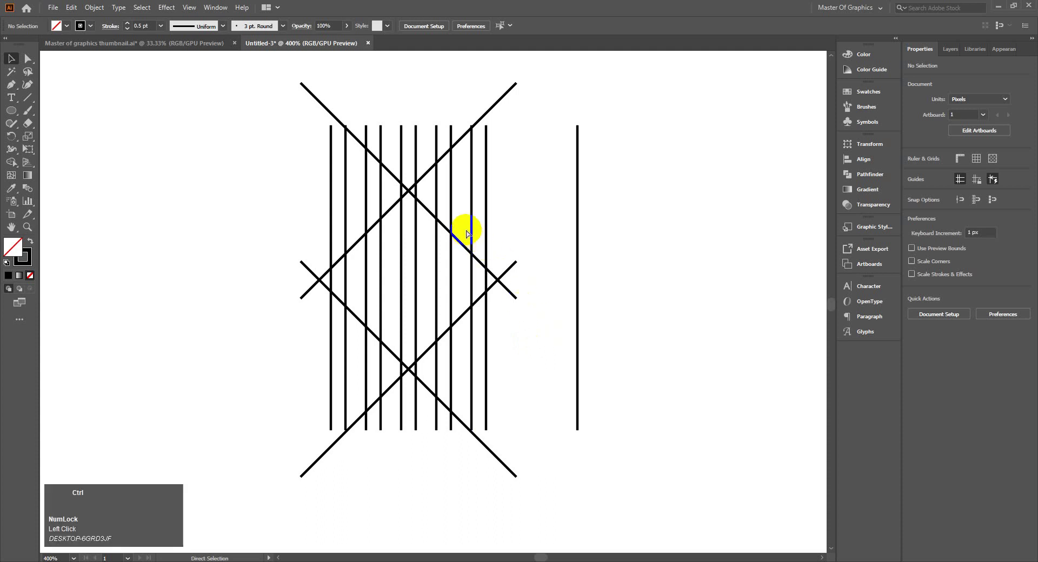
- Undo the duplicated diagonals and bring up the shape tool flyout for the Polygon Tool
key(ctrl+z)
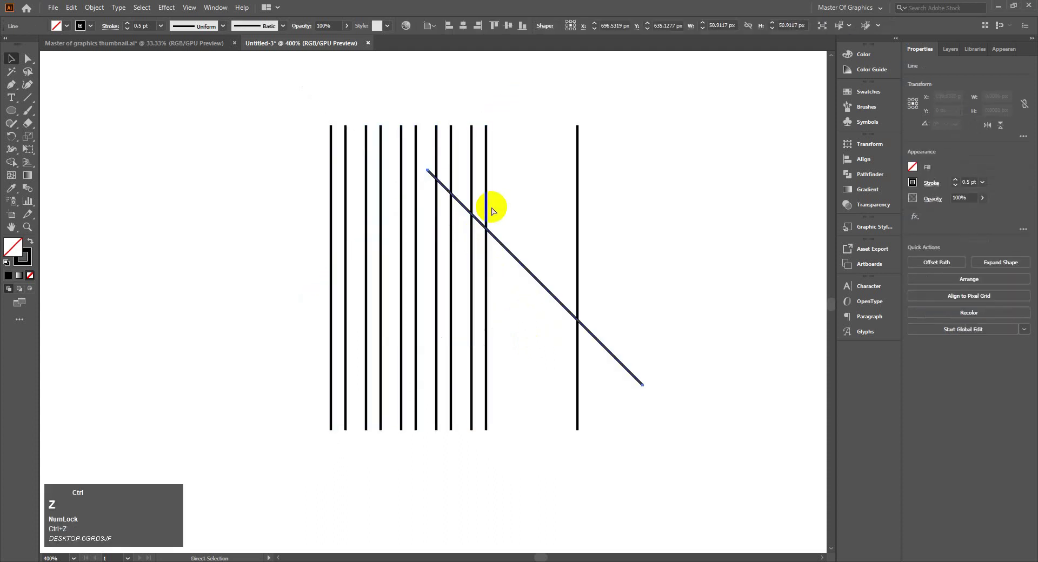
click(530, 102)
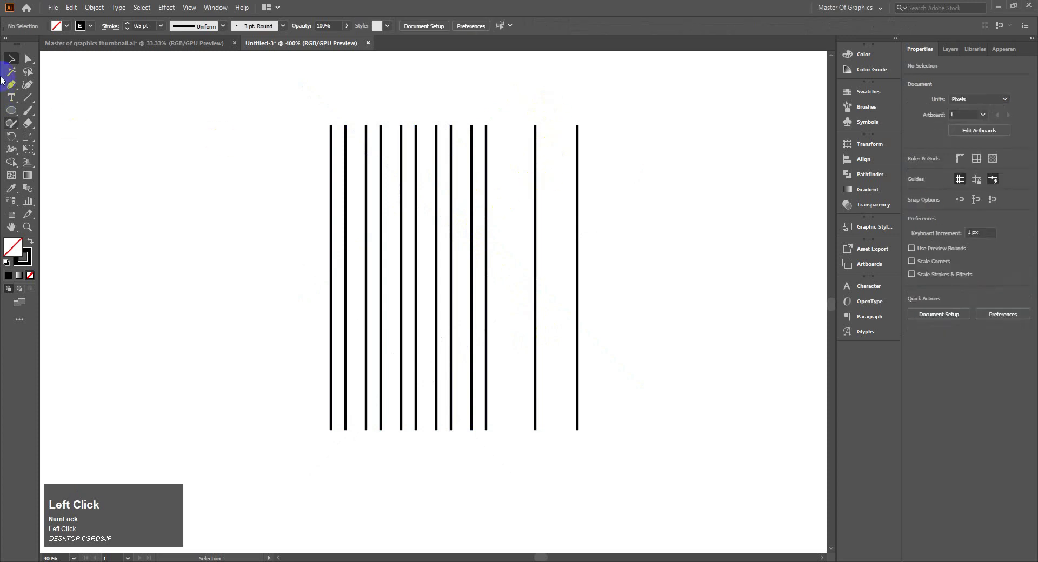
right_click(22, 110)
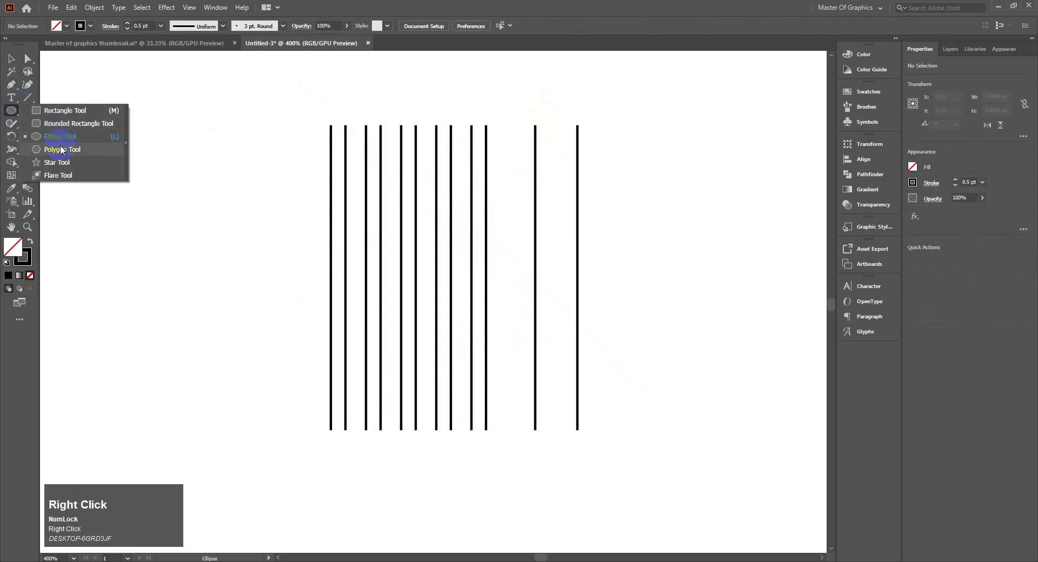
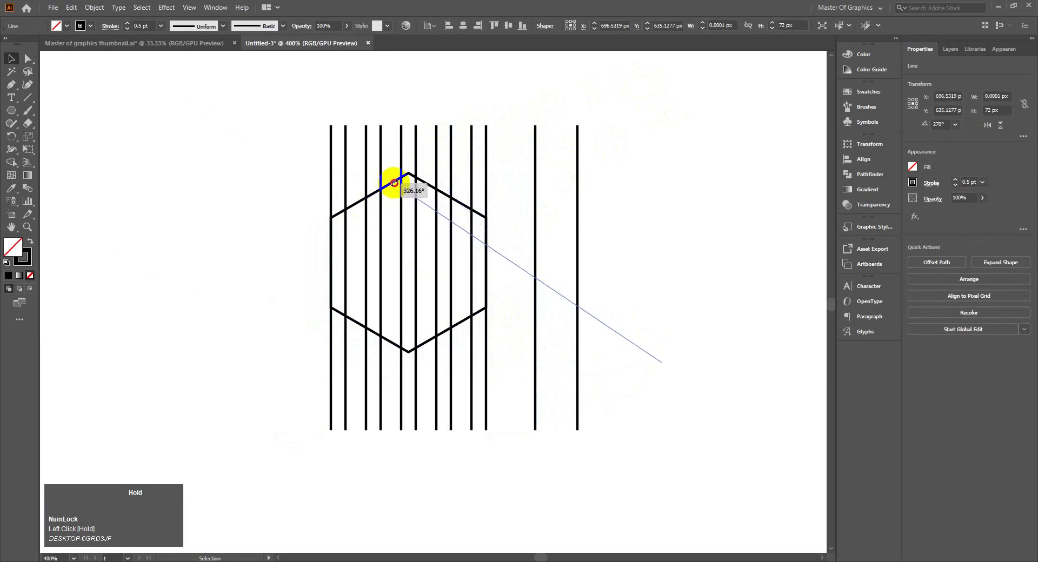
- Draw a diagonal along the hexagon's upper edge, position it above the lines and reflect-copy it into an X
drag(505, 265, 520, 160)
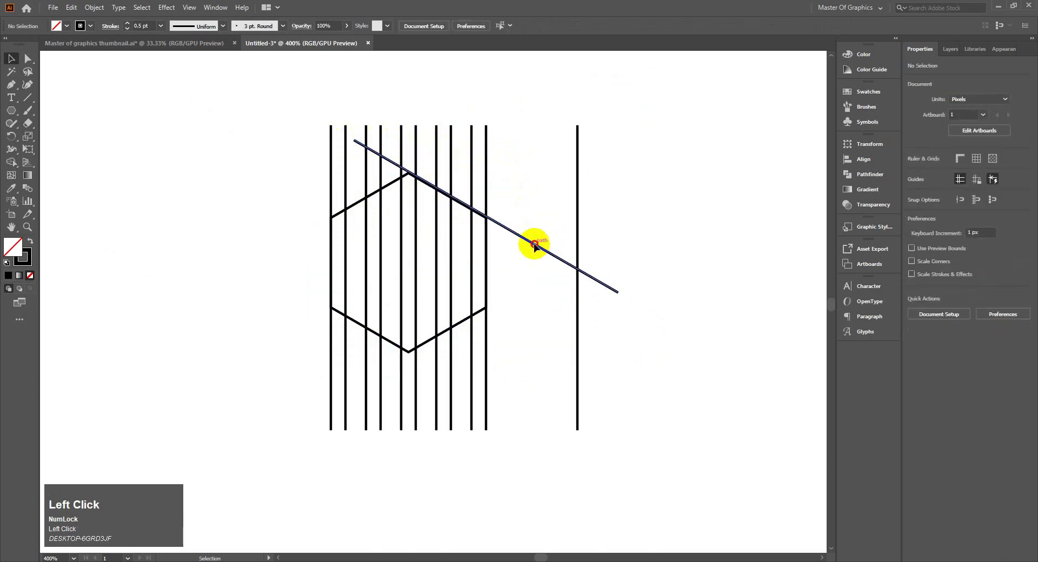
right_click(539, 248)
right_click(545, 248)
drag(504, 173, 505, 208)
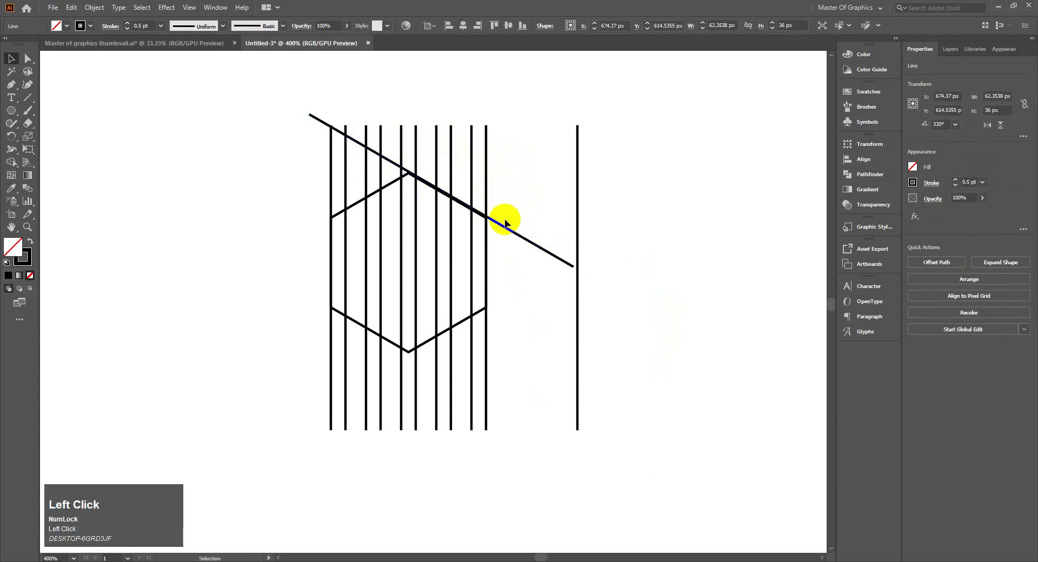
right_click(510, 232)
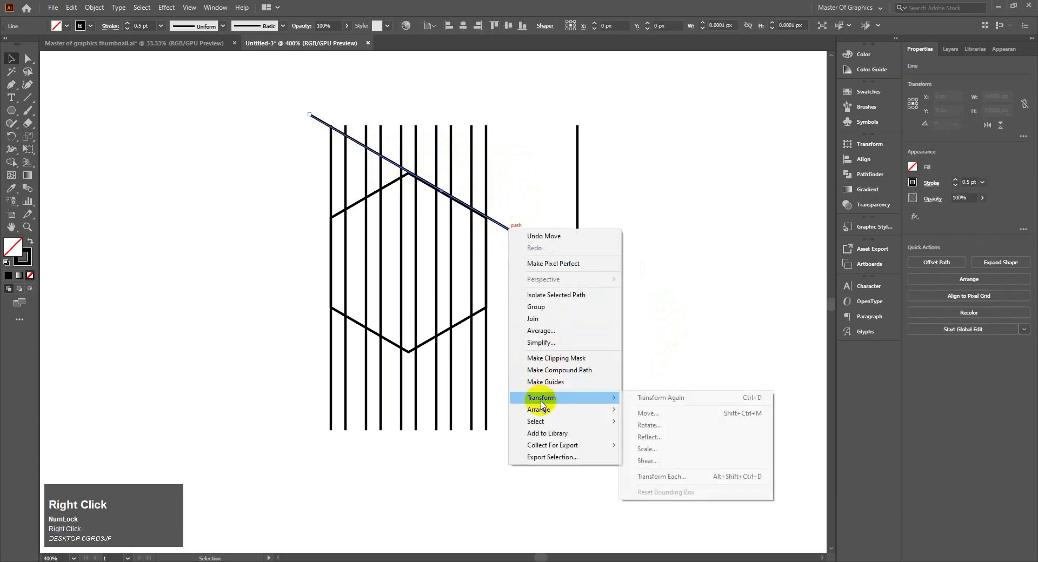
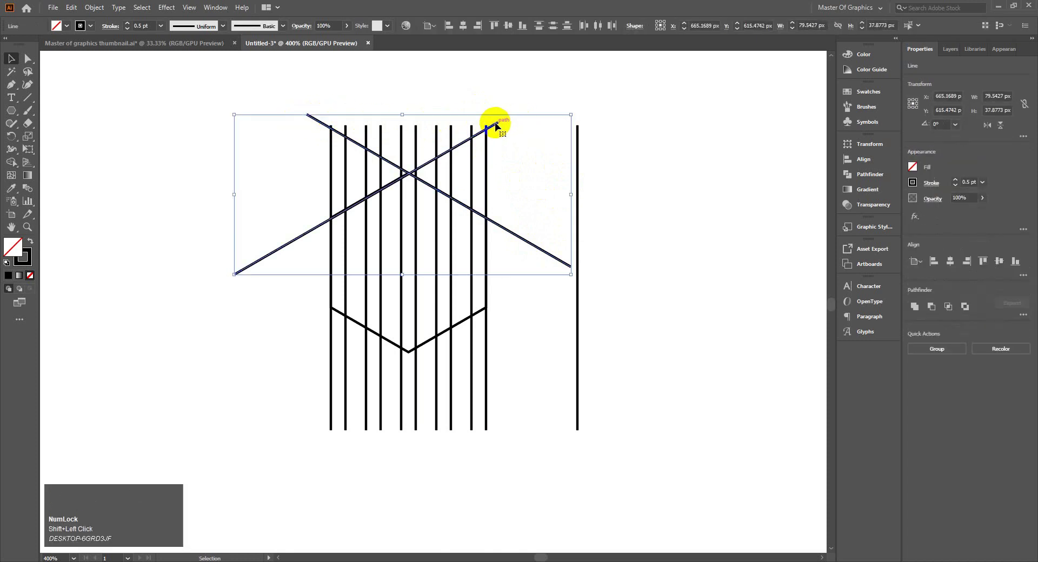
- Alt-drag a copy of the wider X lower down over the vertical lines
drag(498, 179, 527, 298)
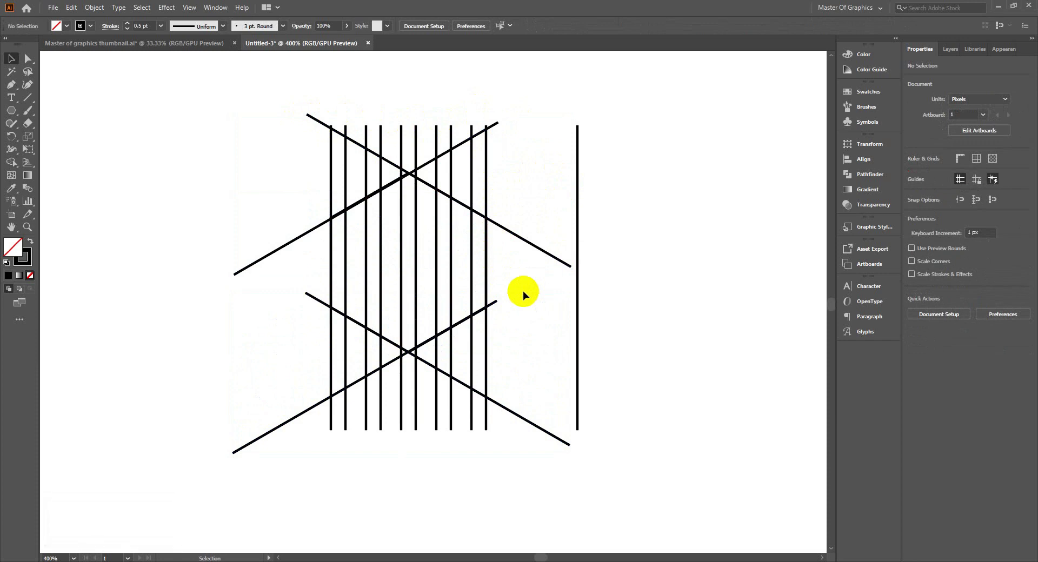
- Draw a circle at the grid centre with the Ellipse Tool and paste a copy in front for the concentric inner circle
click(526, 273)
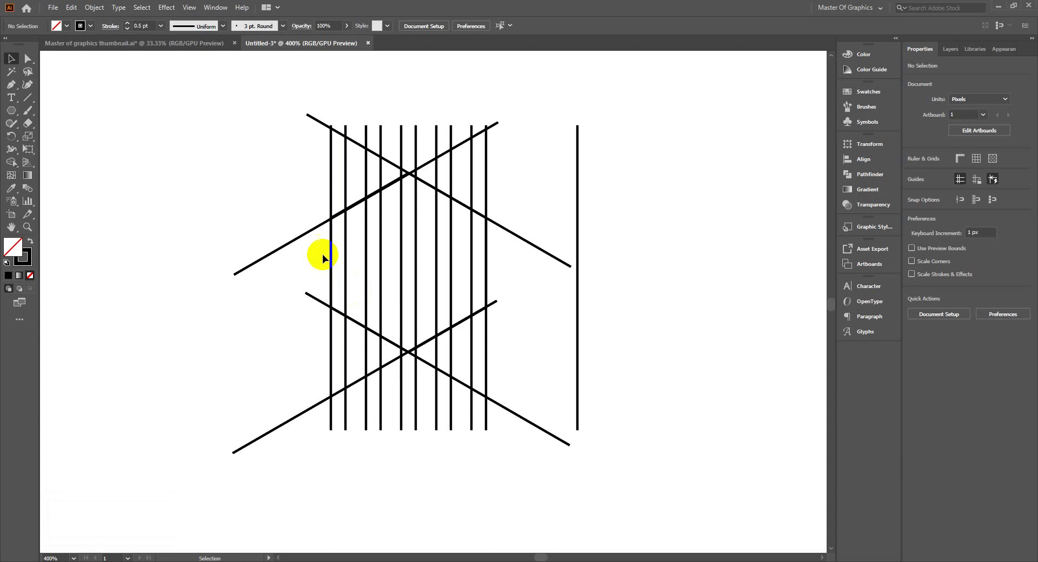
click(20, 114)
right_click(20, 114)
drag(51, 143, 18, 62)
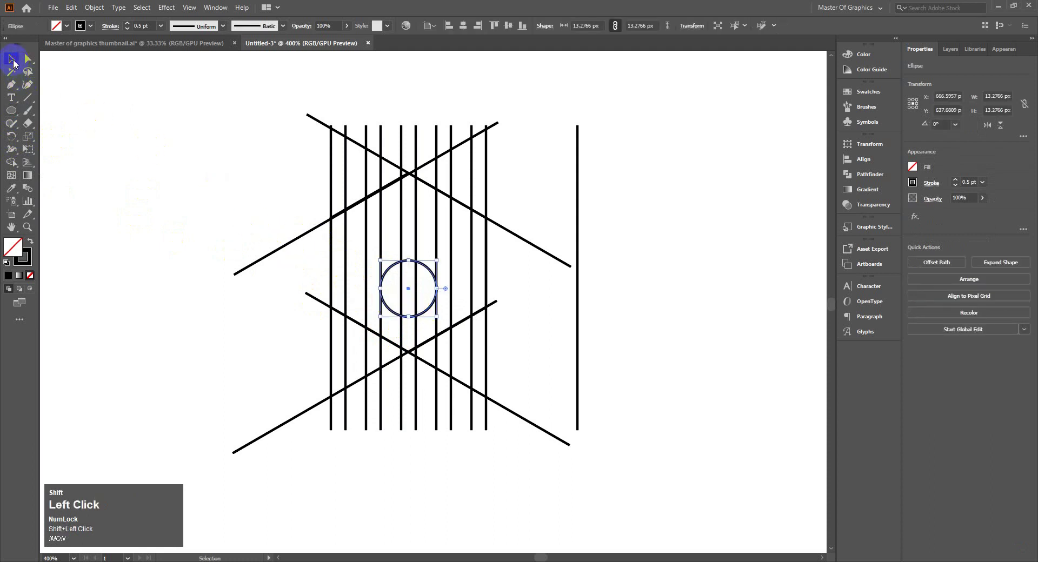
key(ctrl+c)
key(ctrl+f)
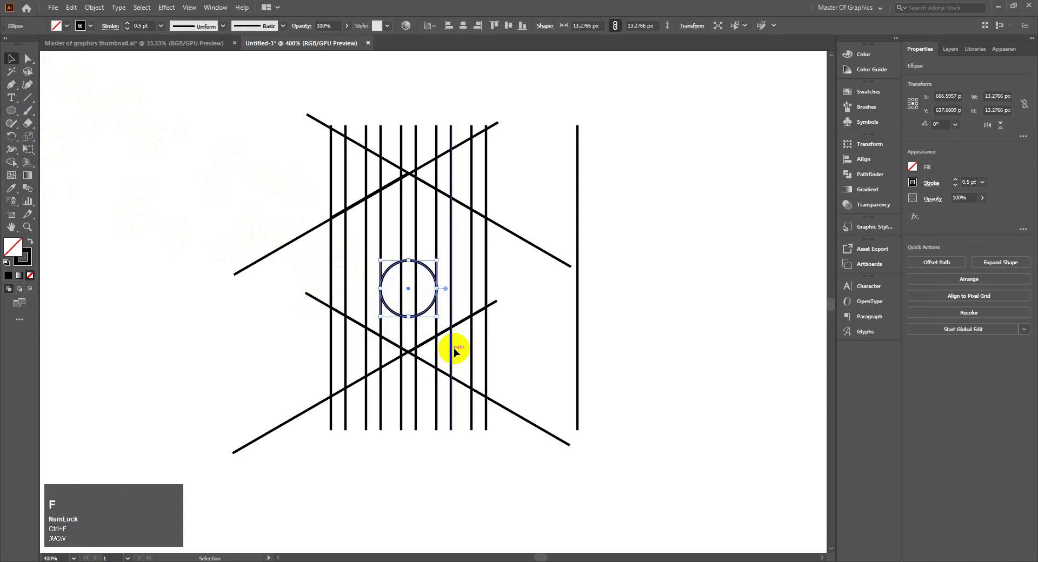
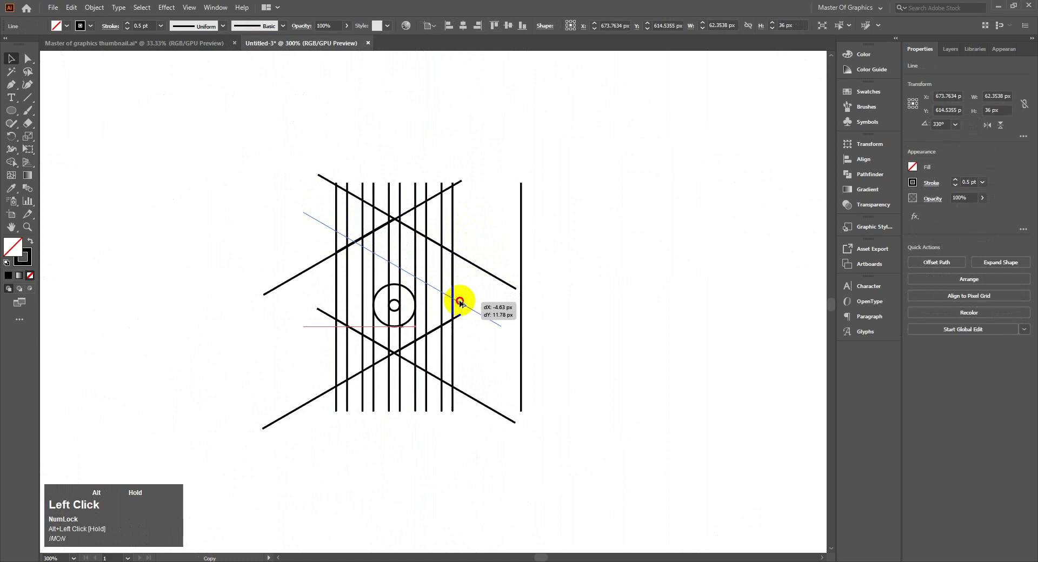
- Undo the last change and select both lines of the upper X to copy it to the middle
key(ctrl+z)
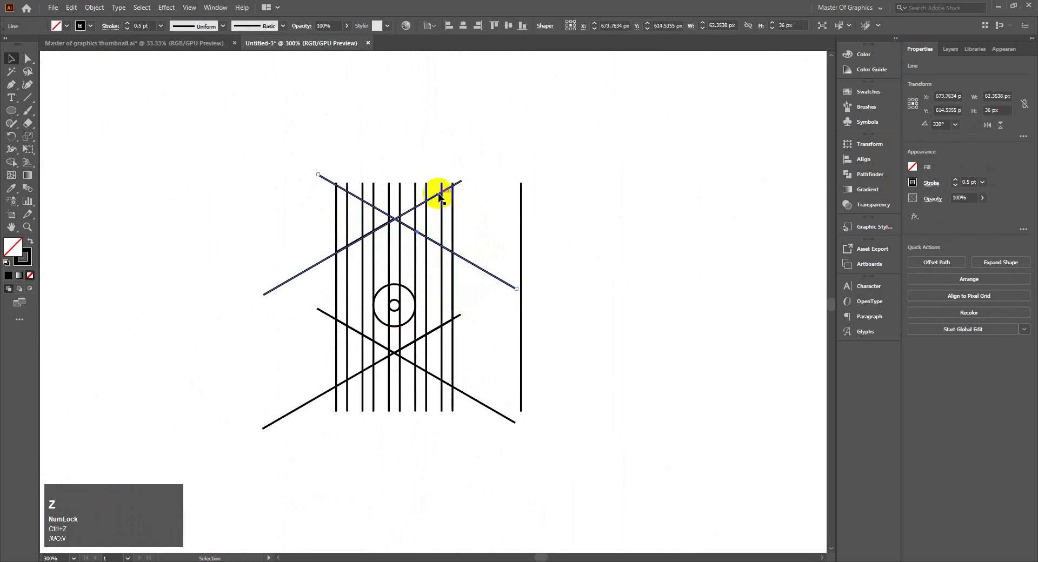
click(458, 186)
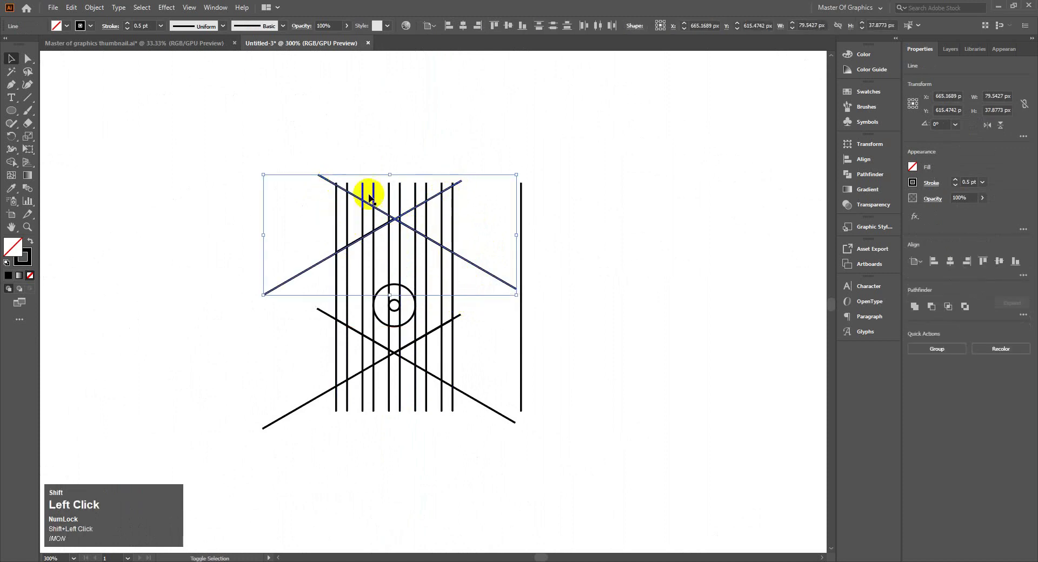
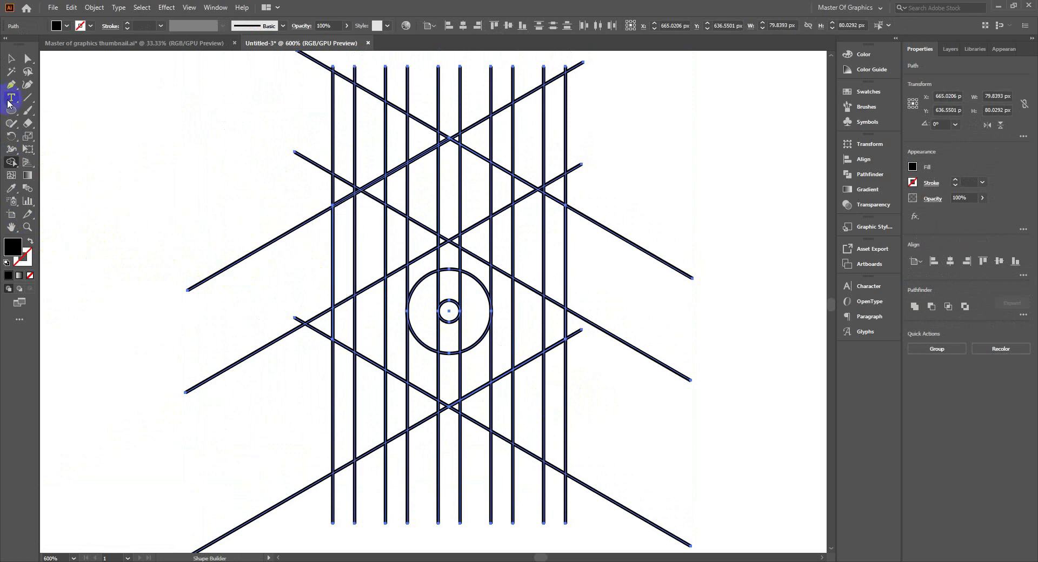
- Pick the tool for merging the trident lattice regions into one black shape
click(13, 66)
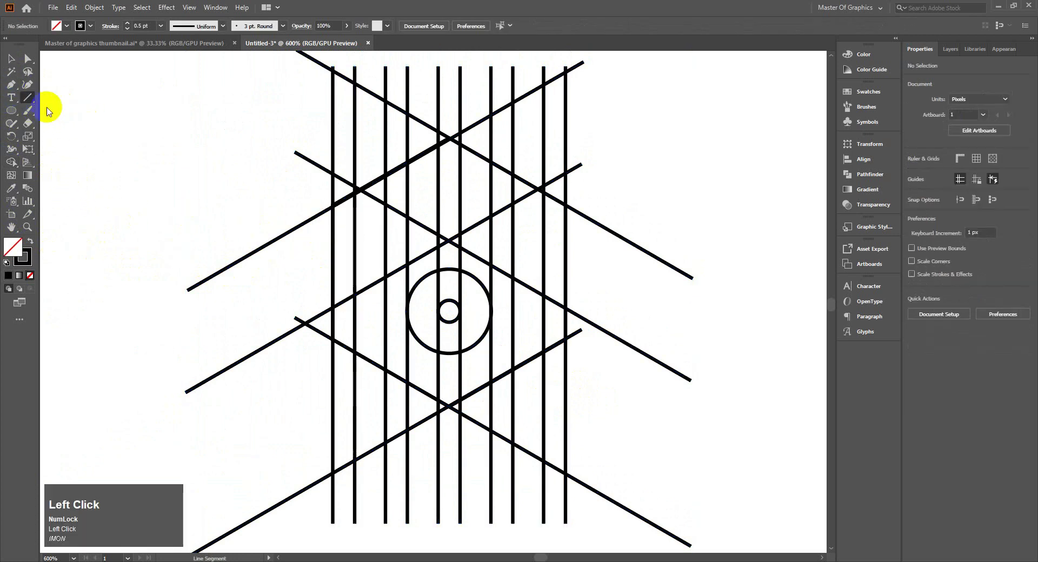
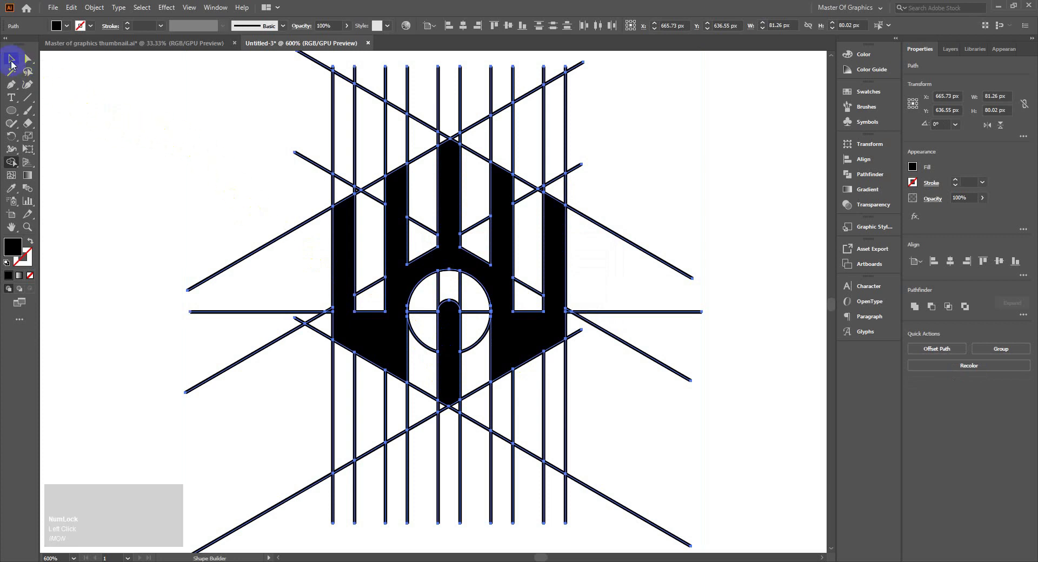
- Cut the black logo shape aside, then select all leftover grid lines and circles for deletion
click(13, 63)
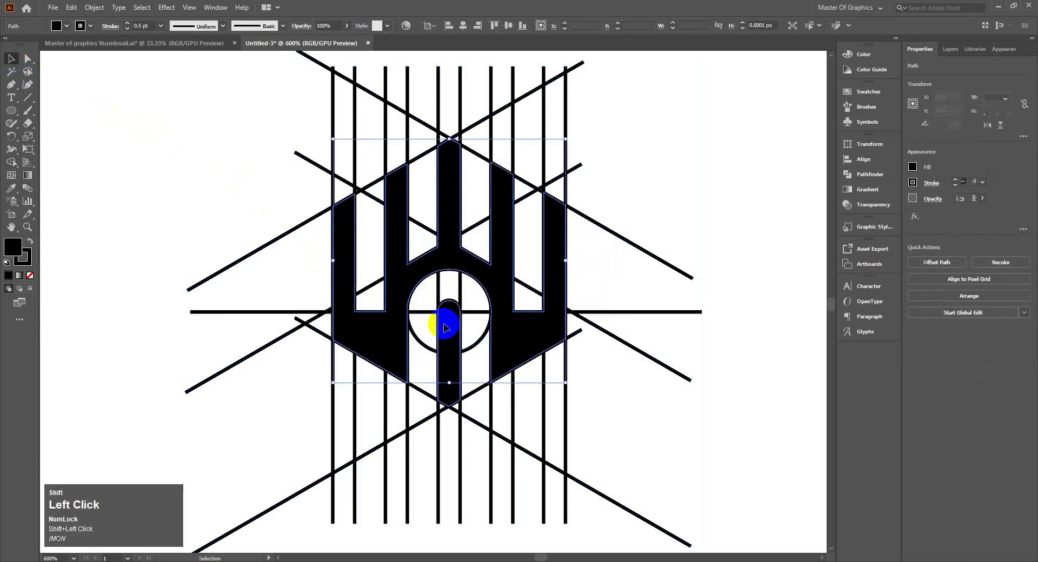
key(ctrl+x)
click(214, 188)
key(ctrl+v)
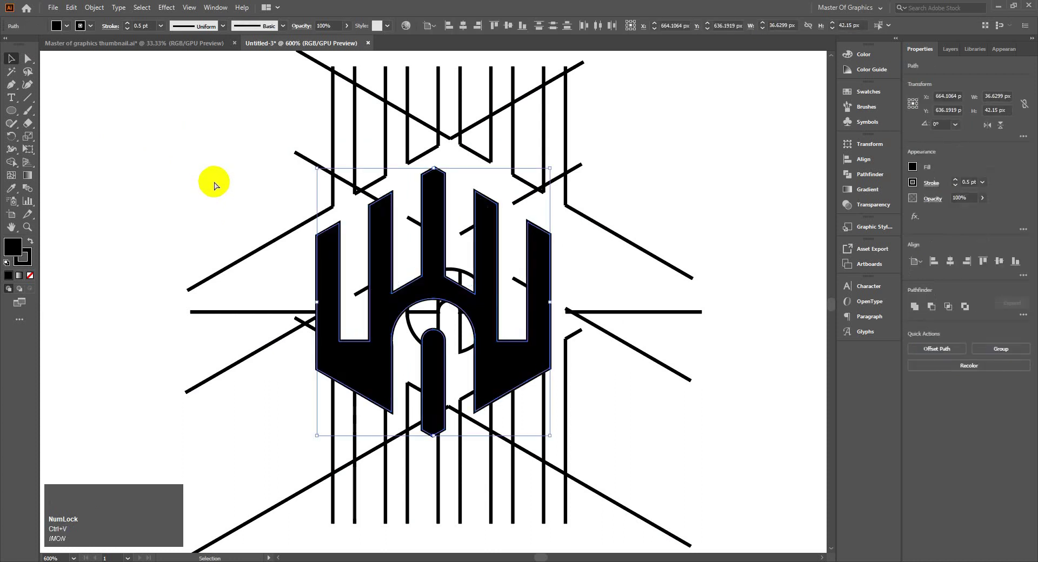
key(ctrl+z)
key(ctrl+a)
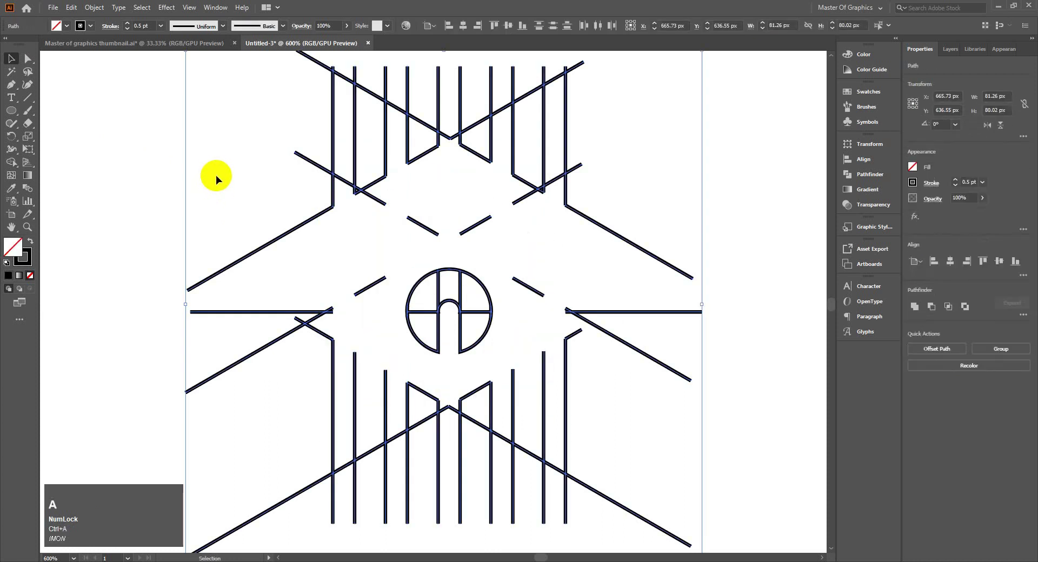